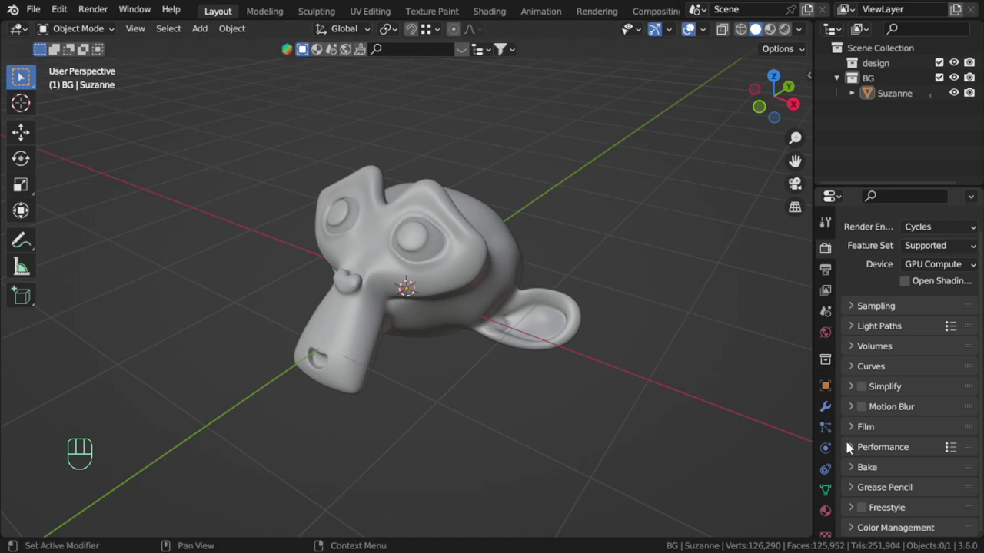
- Zoom the 3D viewport and select the Suzanne monkey head as the active object
{"action": "scroll", "scroll_direction": "down", "scroll_amount": 3}
{"action": "scroll", "scroll_direction": "up", "scroll_amount": 3}
{"action": "scroll", "scroll_direction": "down", "scroll_amount": 3}
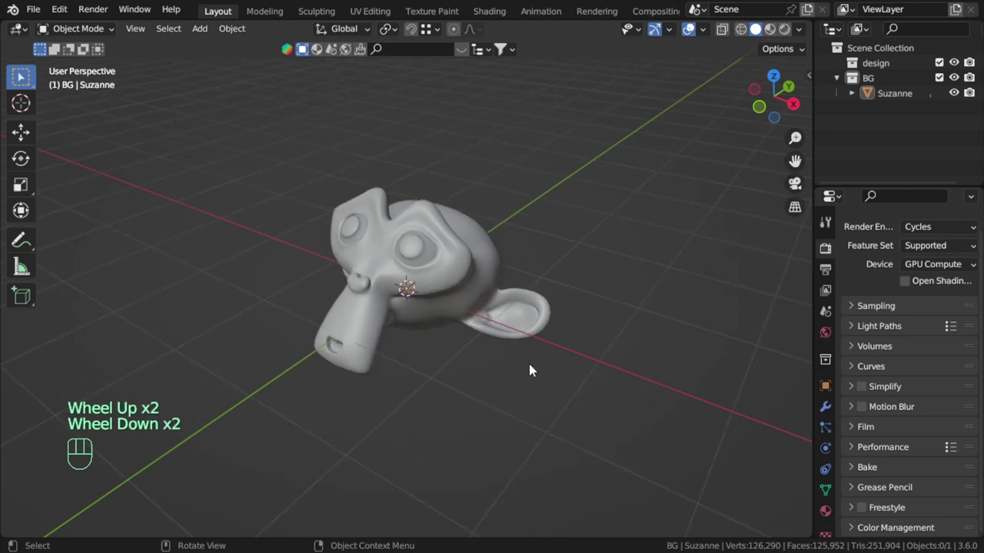
{"action": "scroll", "scroll_direction": "down", "scroll_amount": 3}
{"action": "left_click", "coordinate": [503, 336]}
{"action": "scroll", "scroll_direction": "up", "scroll_amount": 3}
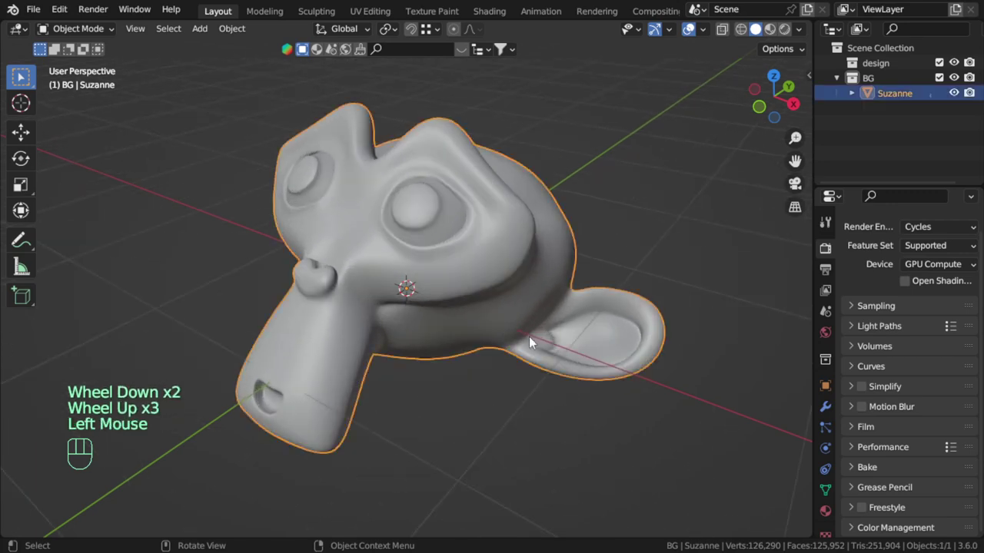
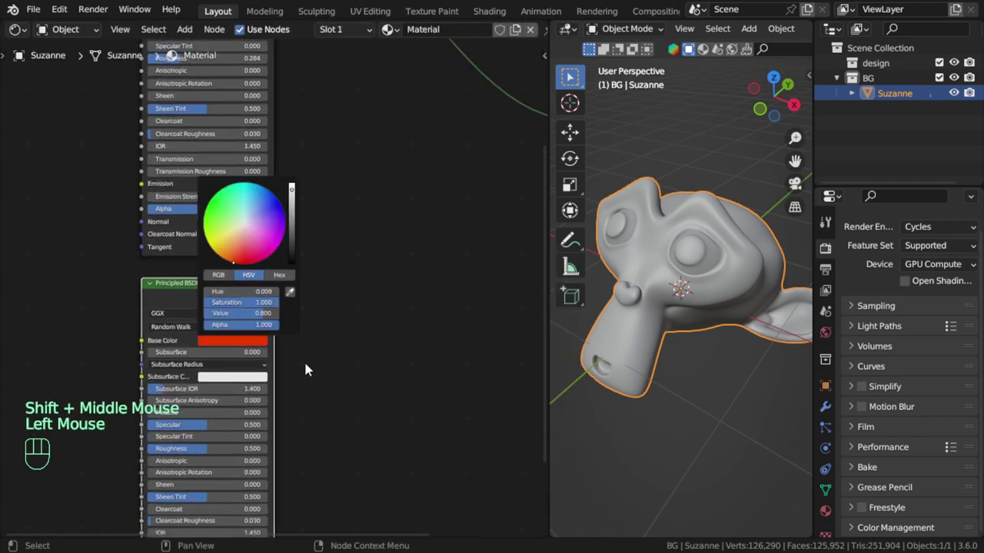
- Close the colour picker and arrange the Principled BSDF nodes in the Shader Editor
{"action": "left_click", "coordinate": [175, 419]}
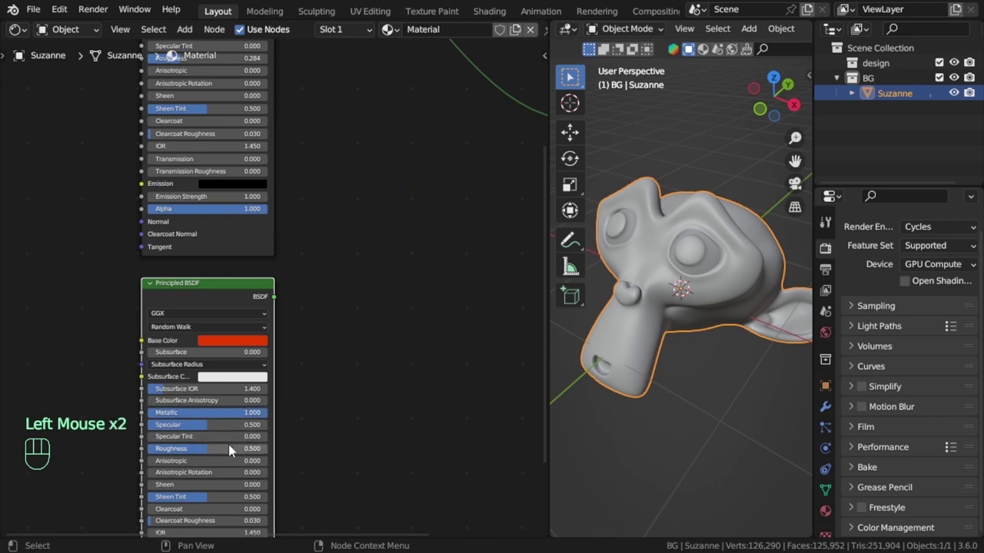
{"action": "left_click_drag", "start_coordinate": [235, 455], "coordinate": [176, 450]}
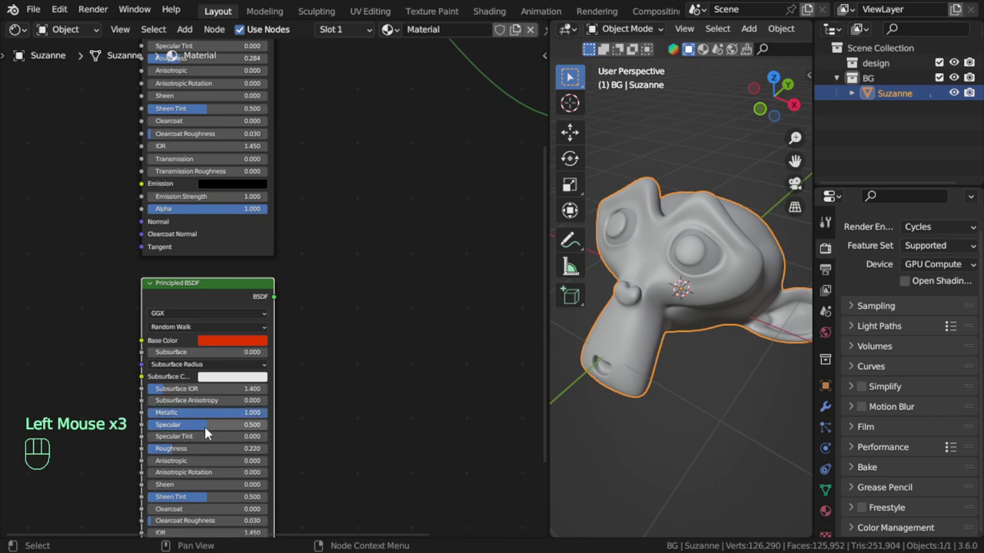
{"action": "left_click_drag", "start_coordinate": [209, 433], "coordinate": [168, 435]}
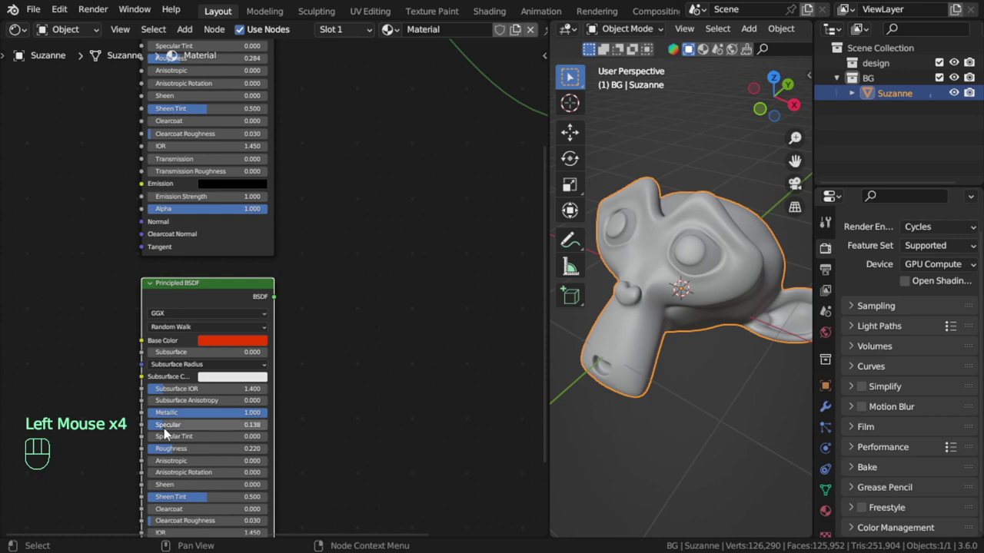
{"action": "left_click_drag", "start_coordinate": [180, 456], "coordinate": [166, 456]}
{"action": "left_click_drag", "start_coordinate": [192, 431], "coordinate": [285, 398]}
- Add a Mix Shader via Shift+A and wire both Principled BSDFs through it to Material Output
{"action": "scroll", "scroll_direction": "down", "scroll_amount": 3}
{"action": "middle_click", "coordinate": [385, 279]}
{"action": "scroll", "scroll_direction": "down", "scroll_amount": 3}
{"action": "key", "text": "shift+a"}
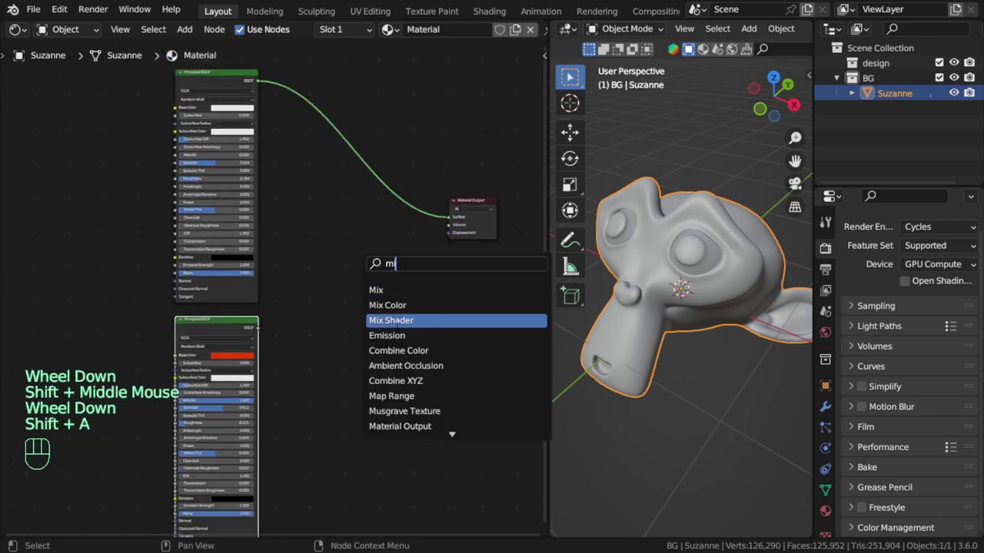
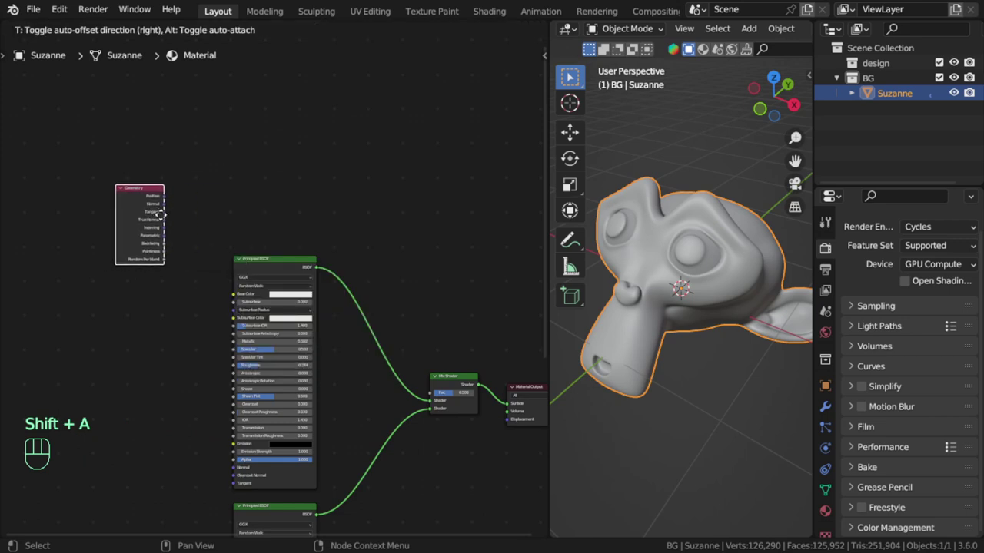
- Add Geometry and Color Ramp nodes to Suzanne's material node tree
{"action": "scroll", "scroll_direction": "up", "scroll_amount": 3}
{"action": "middle_click", "coordinate": [182, 223]}
{"action": "scroll", "scroll_direction": "up", "scroll_amount": 3}
{"action": "middle_click", "coordinate": [346, 216]}
{"action": "scroll", "scroll_direction": "down", "scroll_amount": 3}
{"action": "key", "text": "shift+a"}
- Connect Geometry Pointiness to the Color Ramp Fac and its Color to the Mix Shader factor
{"action": "scroll", "scroll_direction": "up", "scroll_amount": 3}
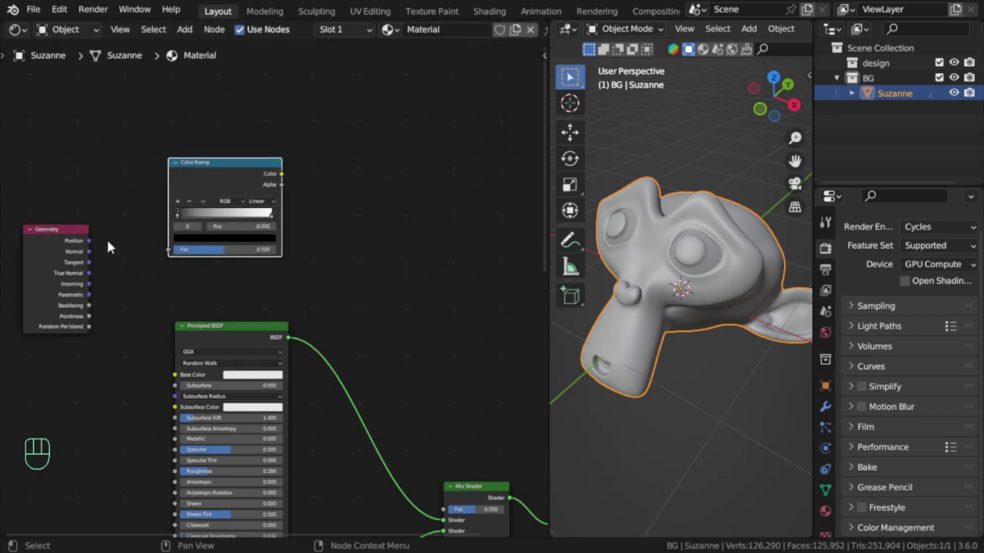
{"action": "left_click_drag", "start_coordinate": [97, 319], "coordinate": [211, 241]}
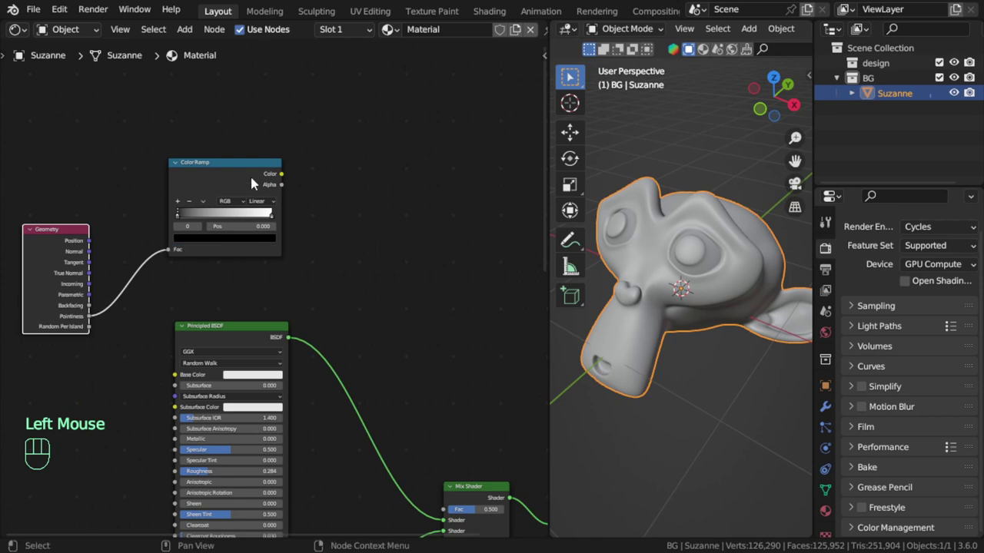
{"action": "left_click", "coordinate": [251, 176]}
{"action": "scroll", "scroll_direction": "down", "scroll_amount": 3}
{"action": "scroll", "scroll_direction": "down", "scroll_amount": 3}
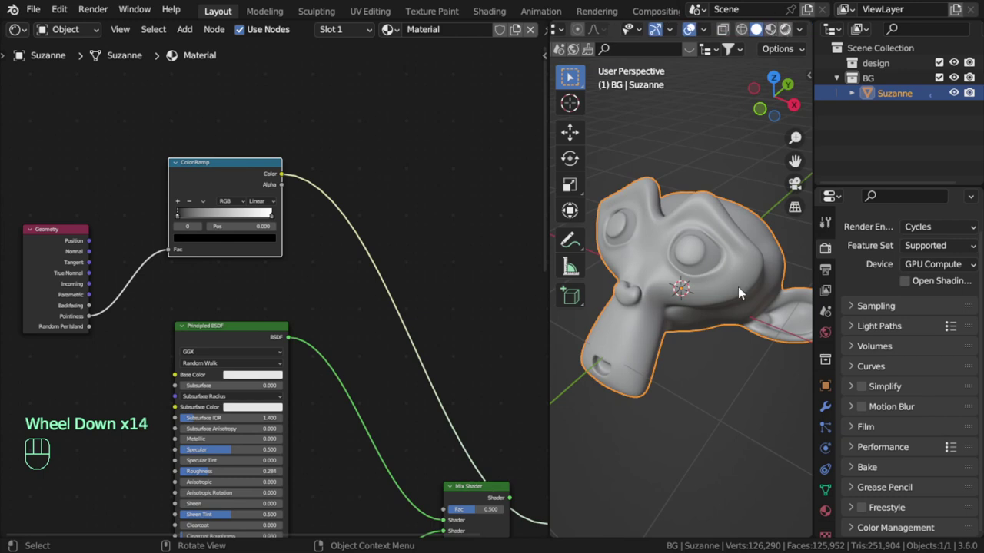
- Switch to Rendered shading and drag both Color Ramp stops together near position 0.5
{"action": "left_click", "coordinate": [743, 293]}
{"action": "scroll", "scroll_direction": "down", "scroll_amount": 3}
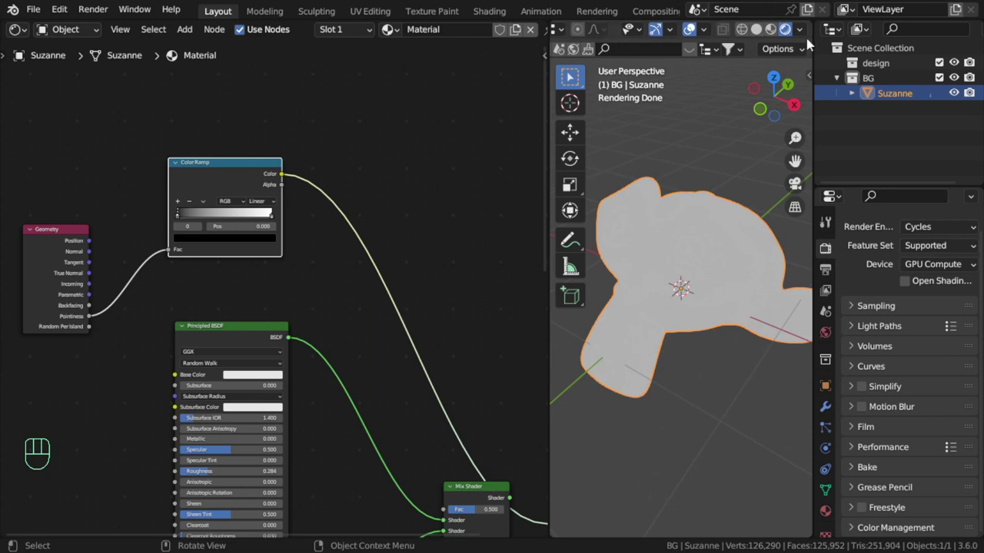
{"action": "scroll", "scroll_direction": "up", "scroll_amount": 3}
{"action": "left_click_drag", "start_coordinate": [157, 200], "coordinate": [220, 198]}
{"action": "left_click_drag", "start_coordinate": [274, 201], "coordinate": [221, 199]}
{"action": "left_click", "coordinate": [213, 199]}
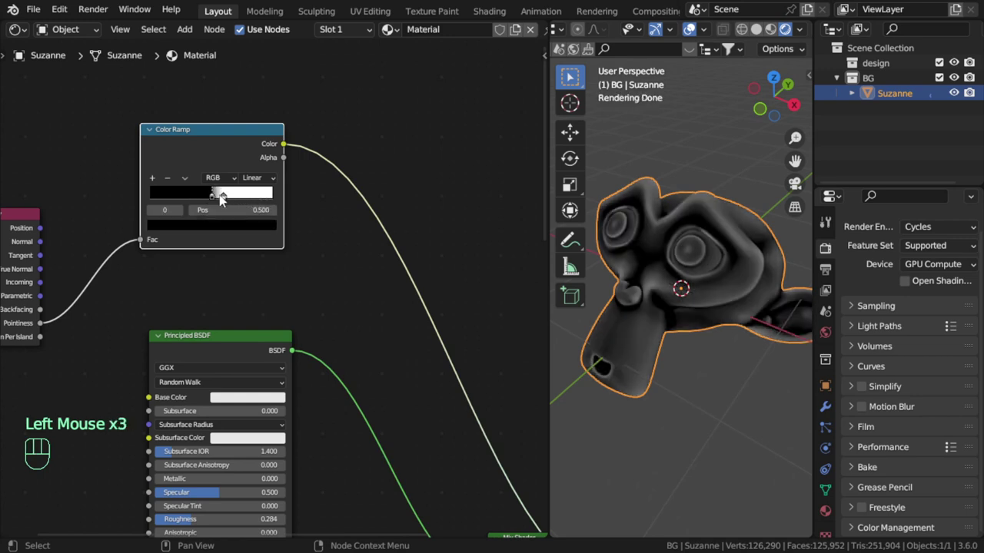
{"action": "left_click", "coordinate": [224, 200]}
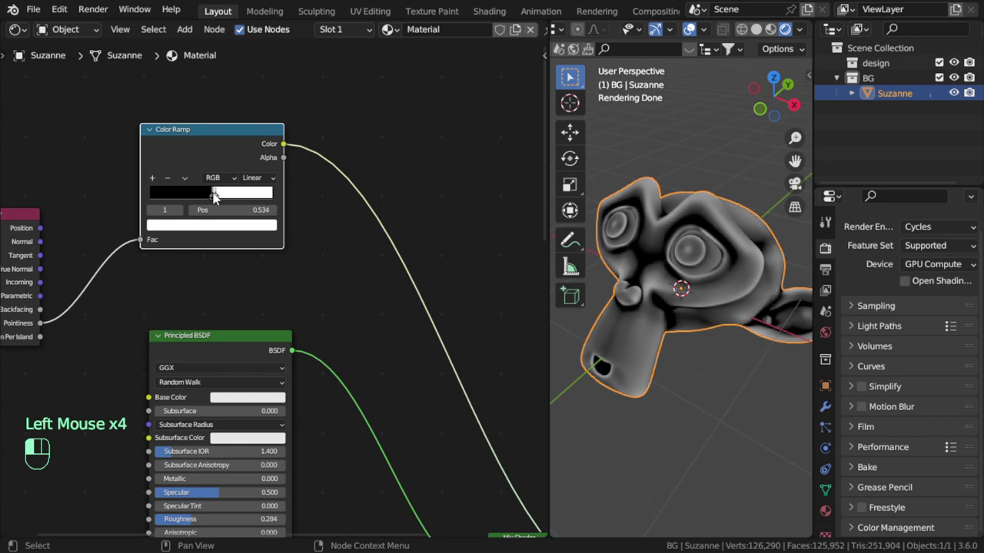
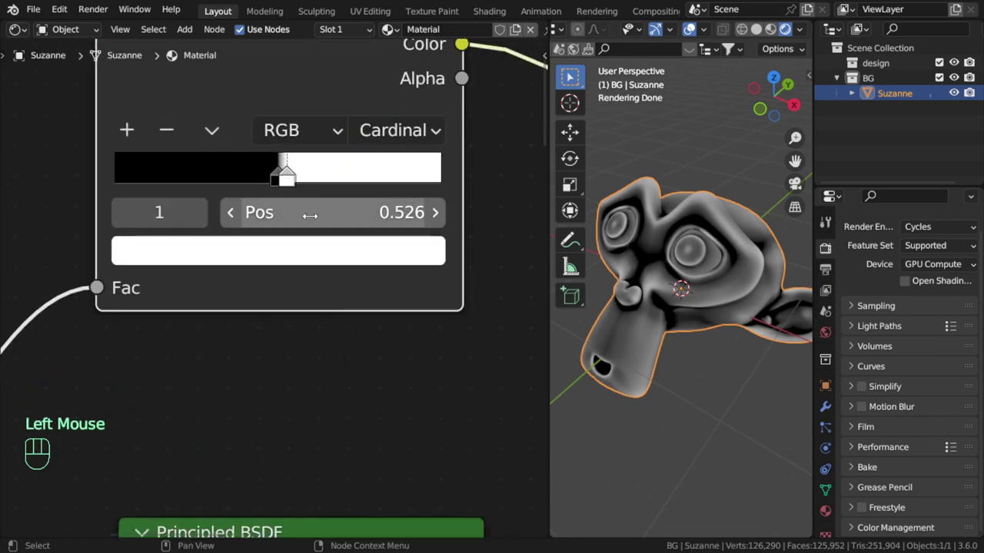
- Nudge the black and white stops apart slightly to adjust the hard edge blend
{"action": "left_click_drag", "start_coordinate": [278, 187], "coordinate": [266, 184]}
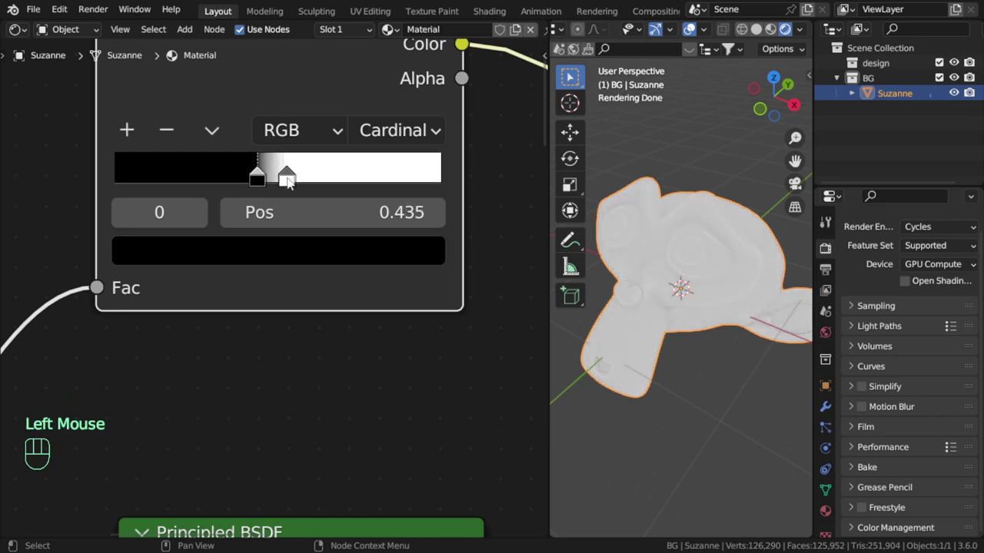
{"action": "left_click_drag", "start_coordinate": [289, 182], "coordinate": [313, 187]}
{"action": "left_click_drag", "start_coordinate": [263, 179], "coordinate": [295, 192]}
{"action": "left_click_drag", "start_coordinate": [315, 179], "coordinate": [300, 183]}
{"action": "scroll", "scroll_direction": "down", "scroll_amount": 3}
{"action": "left_click", "coordinate": [279, 223]}
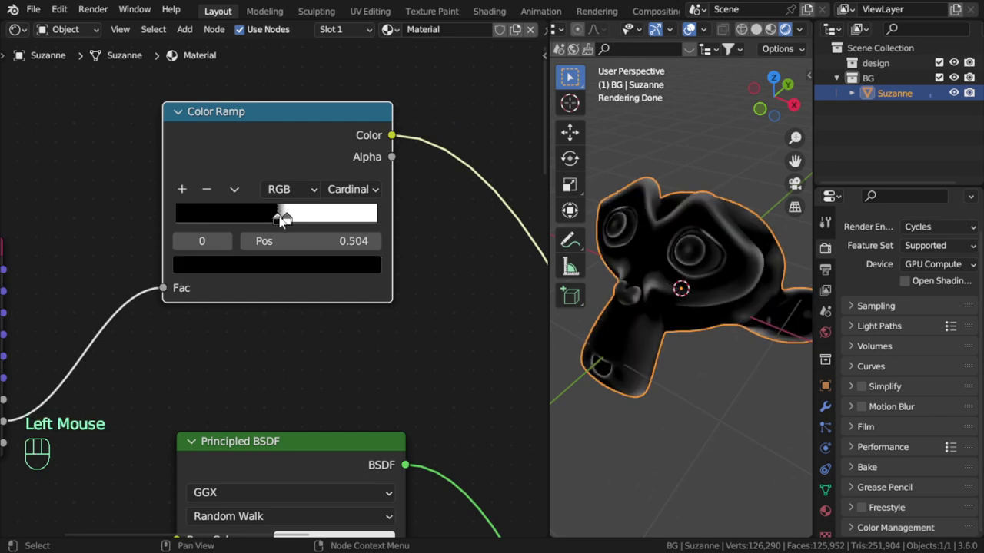
- Wire the Color Ramp Color output into the Mix Shader Fac socket
{"action": "left_click_drag", "start_coordinate": [289, 225], "coordinate": [283, 222]}
{"action": "scroll", "scroll_direction": "down", "scroll_amount": 3}
{"action": "scroll", "scroll_direction": "down", "scroll_amount": 3}
{"action": "middle_click", "coordinate": [455, 365]}
{"action": "scroll", "scroll_direction": "up", "scroll_amount": 3}
{"action": "scroll", "scroll_direction": "up", "scroll_amount": 3}
{"action": "left_click", "coordinate": [404, 392]}
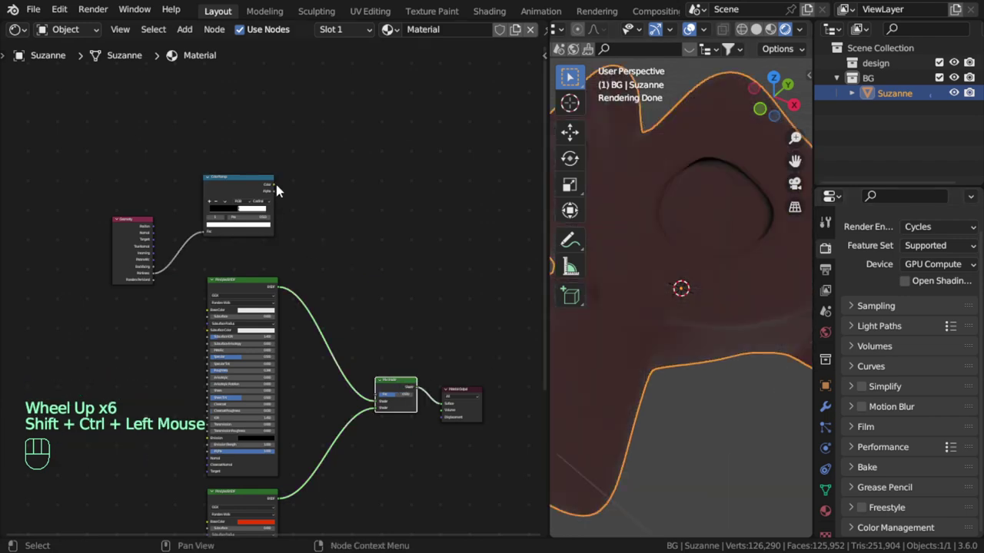
{"action": "left_click_drag", "start_coordinate": [275, 189], "coordinate": [548, 391]}
- Zoom and orbit around Suzanne to check the pale render with red-tinted creases
{"action": "scroll", "scroll_direction": "down", "scroll_amount": 3}
{"action": "middle_click", "coordinate": [720, 322]}
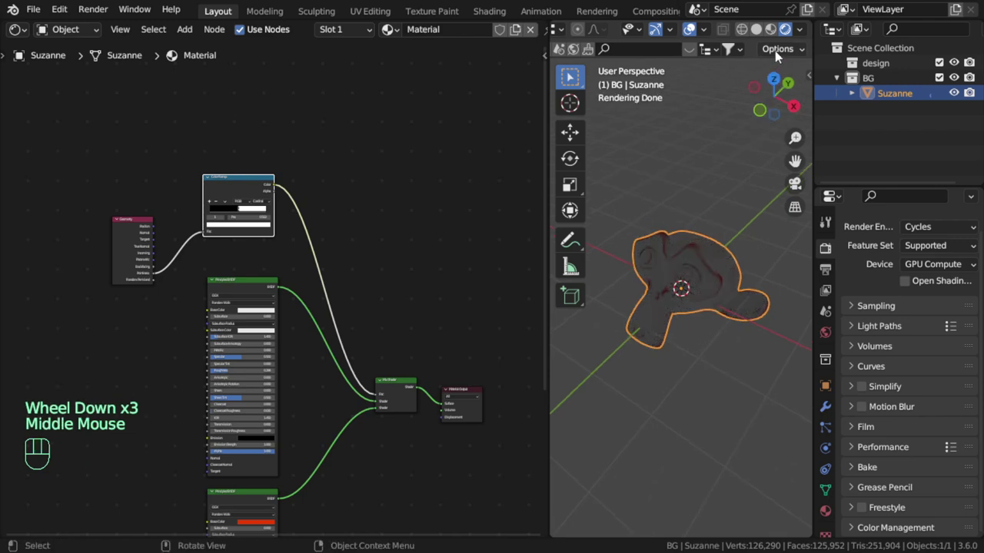
{"action": "left_click_drag", "start_coordinate": [803, 38], "coordinate": [673, 382]}
{"action": "left_click_drag", "start_coordinate": [675, 384], "coordinate": [711, 333]}
{"action": "scroll", "scroll_direction": "up", "scroll_amount": 3}
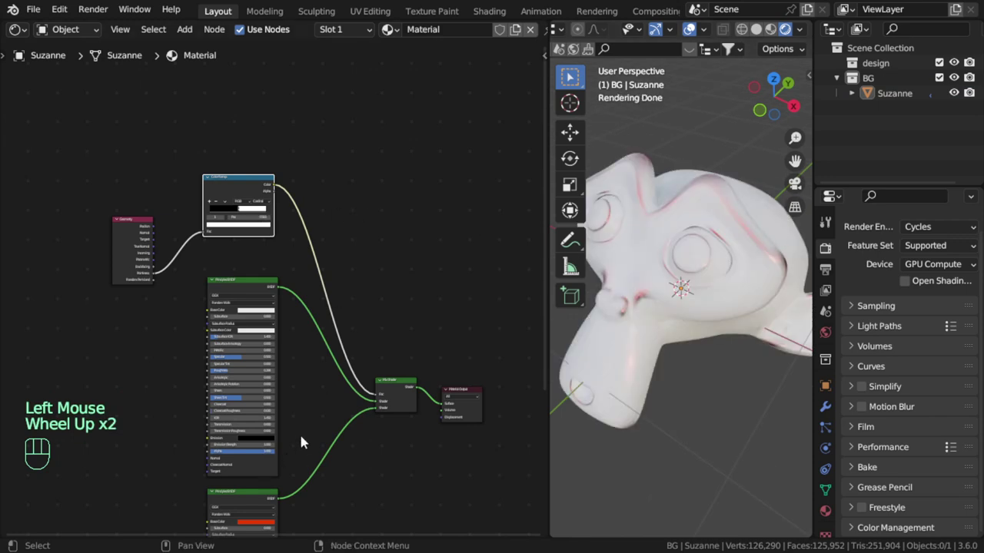
{"action": "scroll", "scroll_direction": "up", "scroll_amount": 3}
{"action": "left_click", "coordinate": [413, 197]}
{"action": "middle_click", "coordinate": [393, 163]}
{"action": "scroll", "scroll_direction": "up", "scroll_amount": 3}
- Spread the ramp: black stop toward 0.27 and white stop toward the right end
{"action": "left_click_drag", "start_coordinate": [208, 225], "coordinate": [212, 228]}
{"action": "left_click_drag", "start_coordinate": [198, 228], "coordinate": [184, 224]}
{"action": "left_click_drag", "start_coordinate": [210, 230], "coordinate": [308, 239]}
{"action": "left_click_drag", "start_coordinate": [175, 223], "coordinate": [171, 224]}
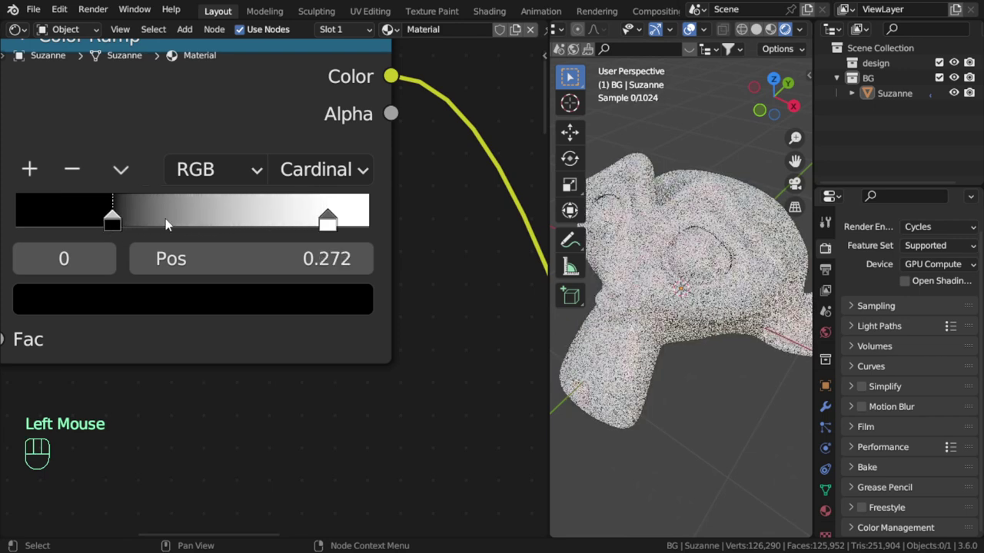
{"action": "left_click_drag", "start_coordinate": [318, 222], "coordinate": [187, 217]}
{"action": "left_click_drag", "start_coordinate": [112, 222], "coordinate": [235, 227]}
{"action": "left_click", "coordinate": [255, 229]}
{"action": "left_click_drag", "start_coordinate": [228, 228], "coordinate": [215, 222]}
{"action": "left_click_drag", "start_coordinate": [250, 225], "coordinate": [204, 221]}
- Inspect Suzanne's near-white render and pan the node view toward the Mix Shader
{"action": "left_click", "coordinate": [312, 116]}
{"action": "scroll", "scroll_direction": "up", "scroll_amount": 3}
{"action": "left_click", "coordinate": [714, 351]}
{"action": "left_click_drag", "start_coordinate": [680, 363], "coordinate": [712, 361]}
{"action": "scroll", "scroll_direction": "down", "scroll_amount": 3}
{"action": "middle_click", "coordinate": [450, 331]}
{"action": "left_click", "coordinate": [420, 338]}
{"action": "middle_click", "coordinate": [722, 313]}
{"action": "scroll", "scroll_direction": "up", "scroll_amount": 3}
{"action": "scroll", "scroll_direction": "down", "scroll_amount": 3}
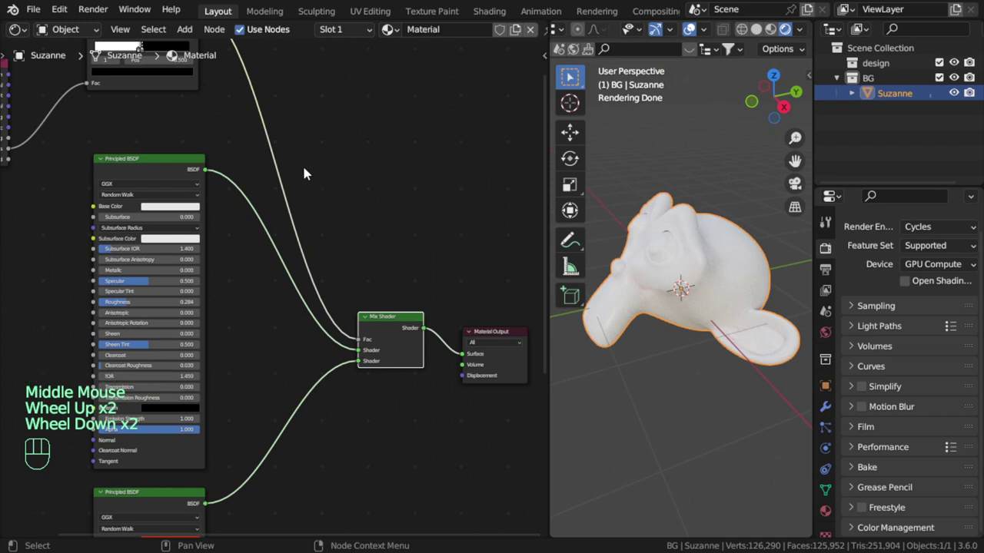
- Swap the two Principled BSDF links on the Mix Shader inputs so Suzanne renders red
{"action": "middle_click", "coordinate": [366, 262]}
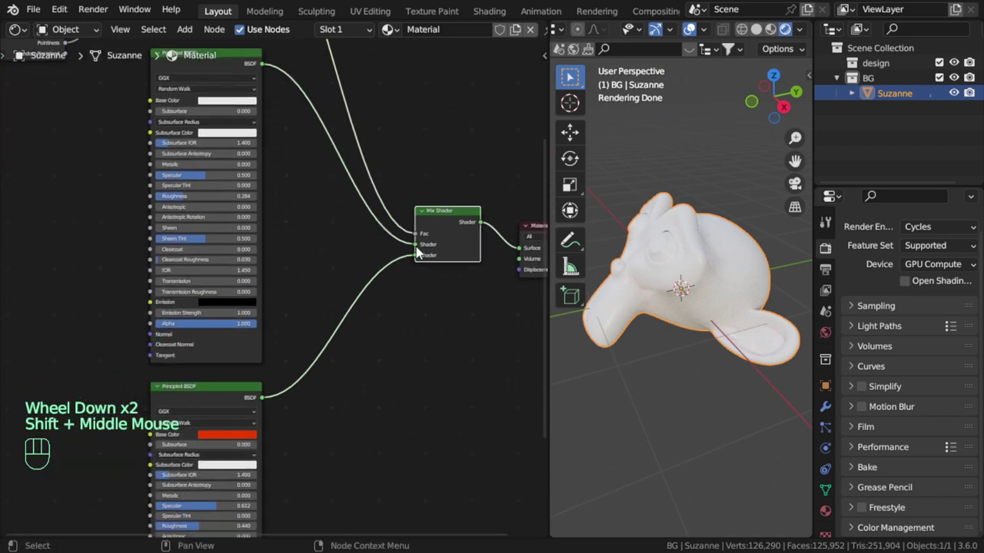
{"action": "left_click", "coordinate": [421, 253]}
{"action": "left_click_drag", "start_coordinate": [415, 253], "coordinate": [663, 319]}
{"action": "left_click_drag", "start_coordinate": [698, 304], "coordinate": [754, 302]}
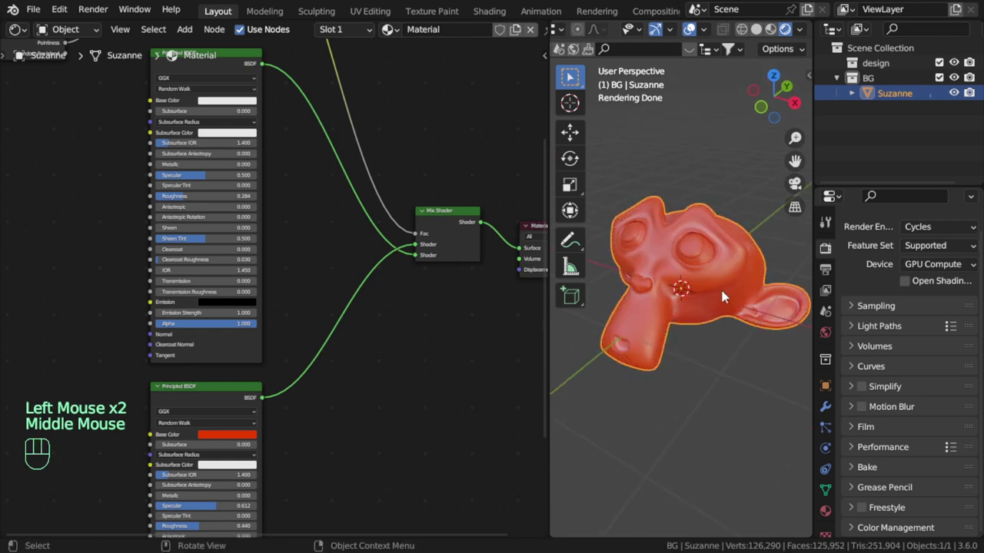
{"action": "scroll", "scroll_direction": "up", "scroll_amount": 3}
{"action": "left_click", "coordinate": [742, 368]}
{"action": "left_click_drag", "start_coordinate": [734, 360], "coordinate": [687, 370]}
- Flip the Color Ramp to run white to black with Linear interpolation
{"action": "left_click", "coordinate": [426, 141]}
{"action": "middle_click", "coordinate": [421, 117]}
{"action": "middle_click", "coordinate": [419, 150]}
{"action": "middle_click", "coordinate": [432, 230]}
{"action": "scroll", "scroll_direction": "up", "scroll_amount": 3}
- Place the ramp stops close together around 0.45–0.51, white at 0.448, for pale worn edges
{"action": "left_click", "coordinate": [332, 256]}
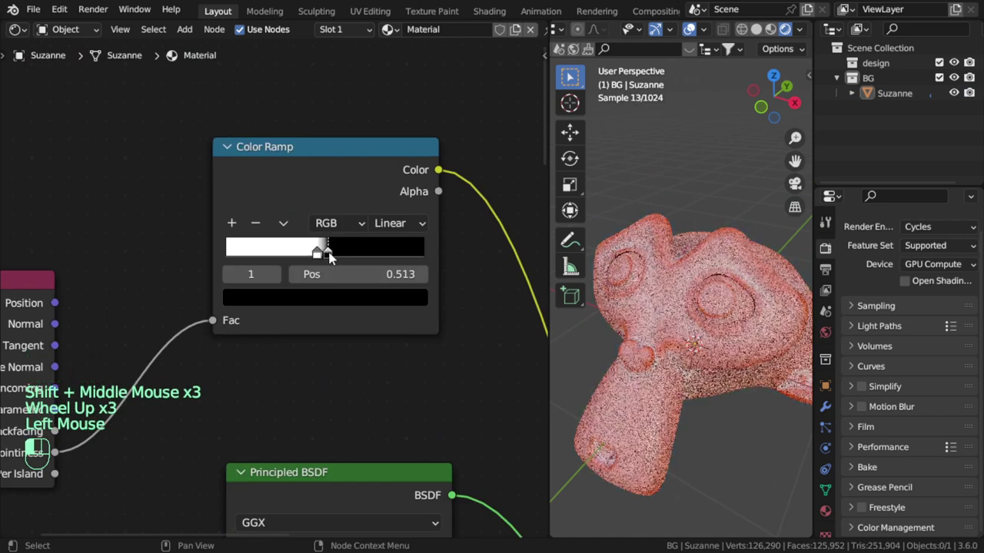
{"action": "left_click", "coordinate": [319, 259]}
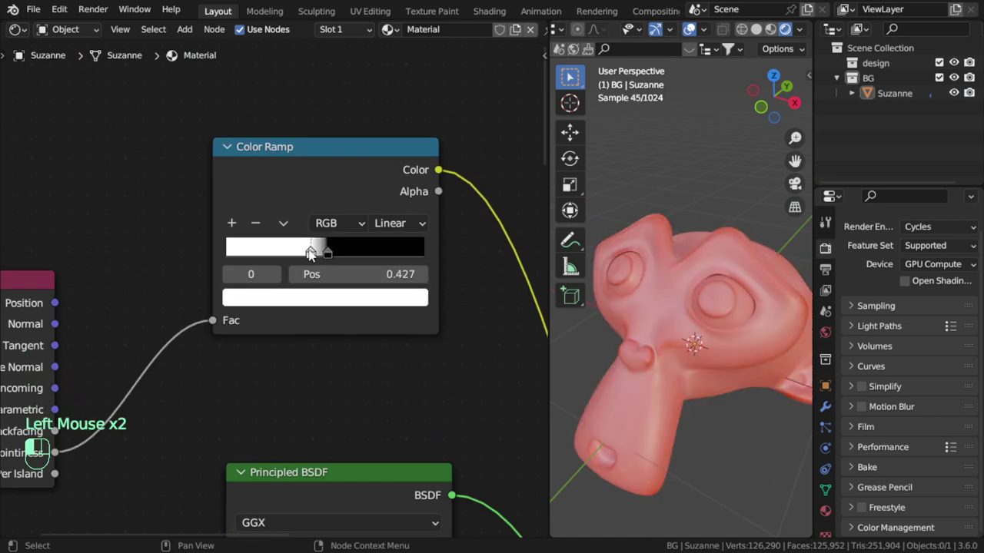
{"action": "left_click", "coordinate": [330, 256]}
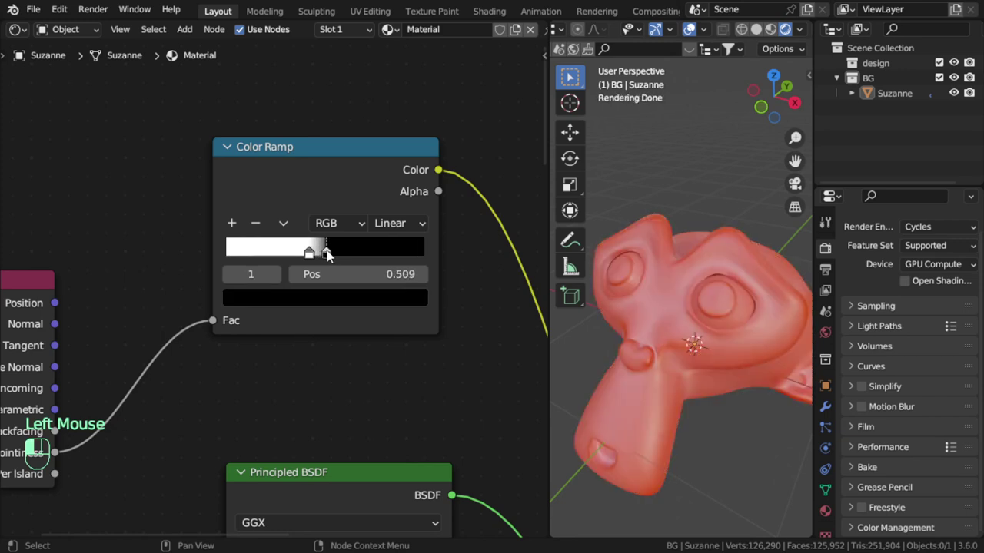
{"action": "left_click", "coordinate": [312, 257]}
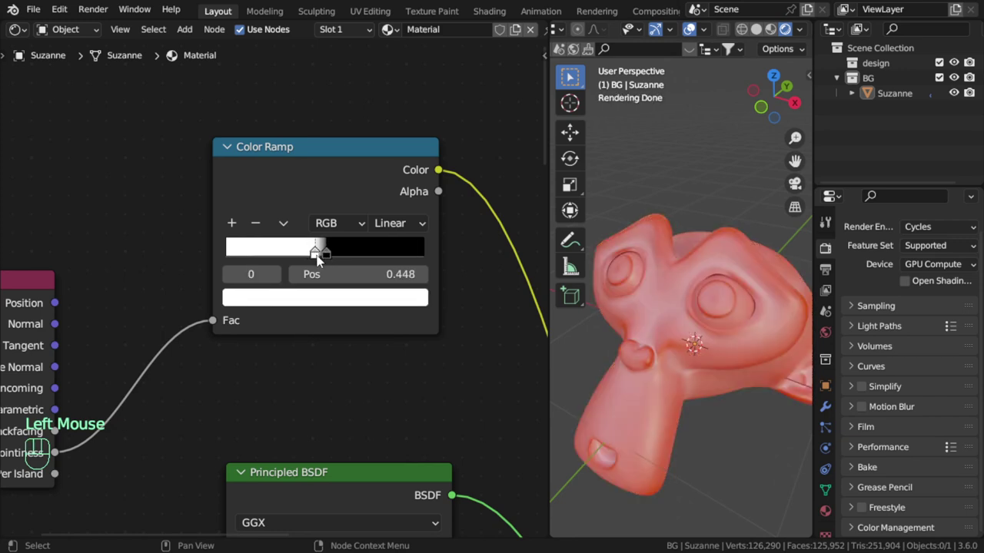
{"action": "scroll", "scroll_direction": "down", "scroll_amount": 3}
{"action": "left_click_drag", "start_coordinate": [702, 358], "coordinate": [664, 335]}
{"action": "left_click_drag", "start_coordinate": [690, 363], "coordinate": [699, 387]}
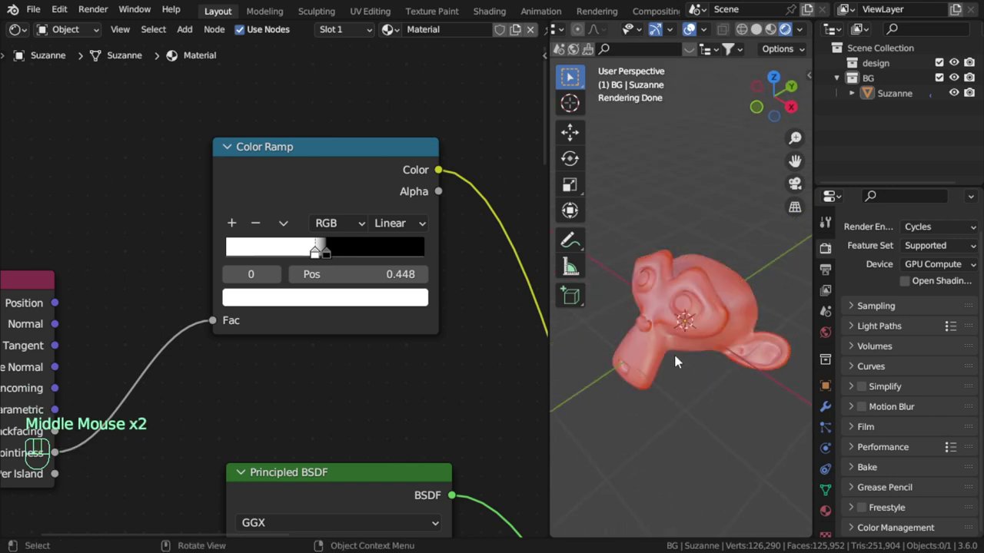
- Zoom out the node editor and switch to the Modeling workspace tab
{"action": "scroll", "scroll_direction": "down", "scroll_amount": 3}
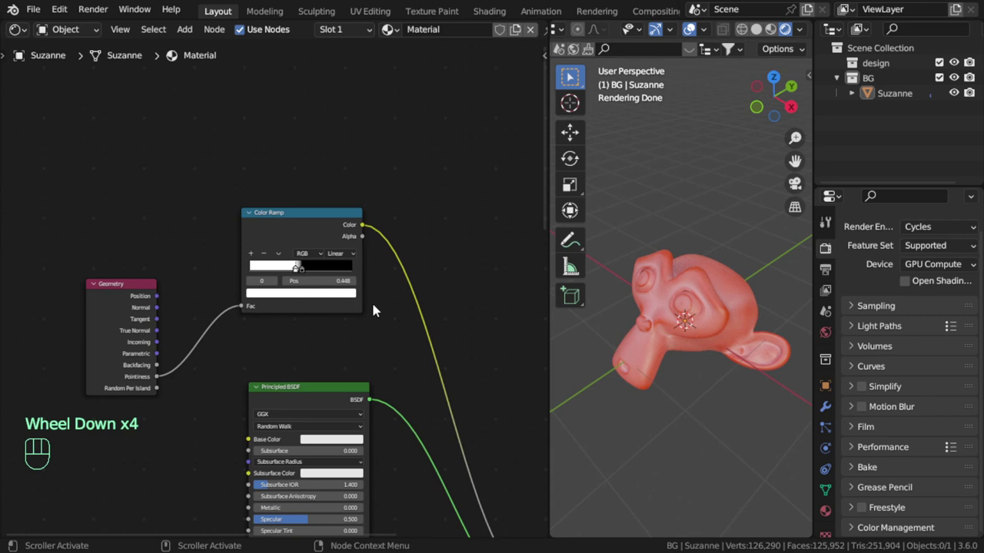
{"action": "left_click", "coordinate": [145, 293]}
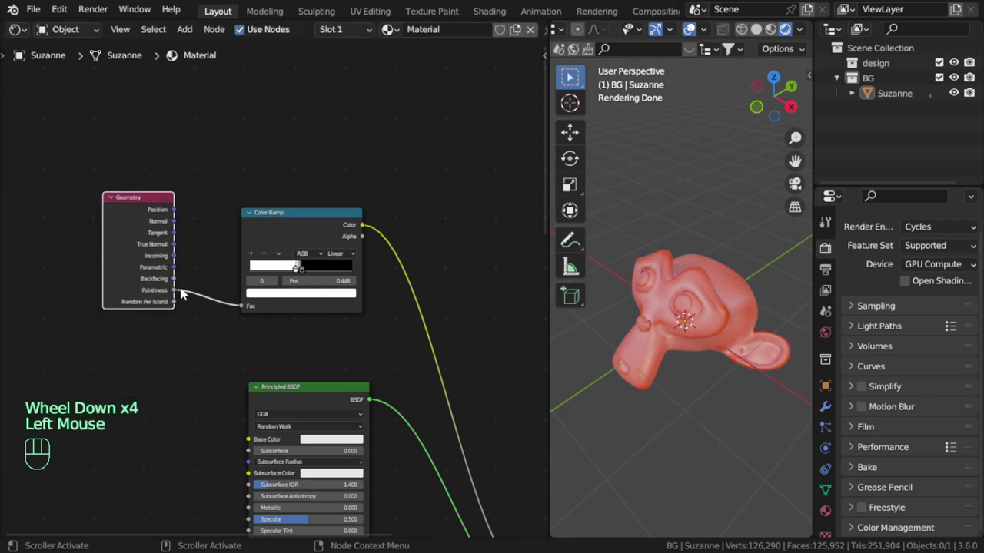
{"action": "scroll", "scroll_direction": "up", "scroll_amount": 3}
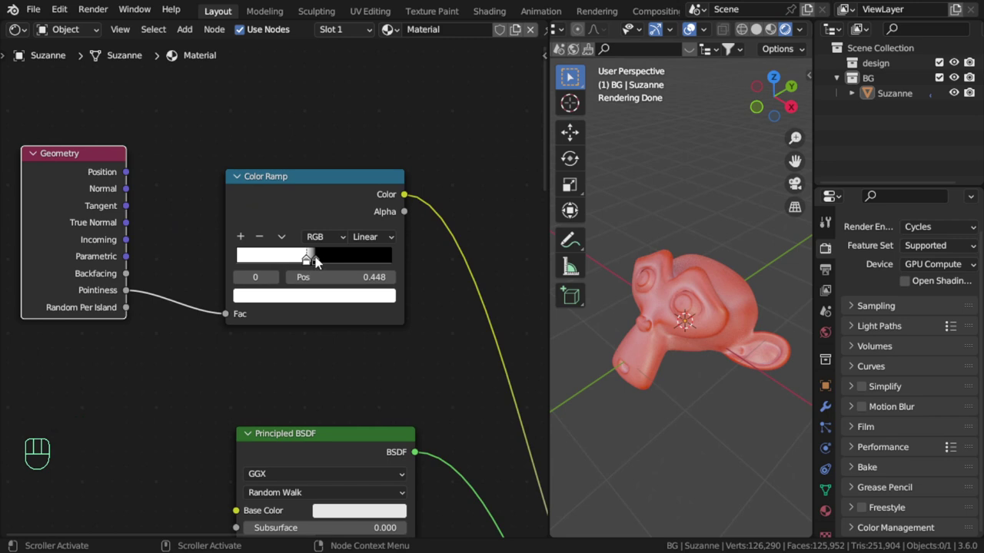
{"action": "scroll", "scroll_direction": "up", "scroll_amount": 3}
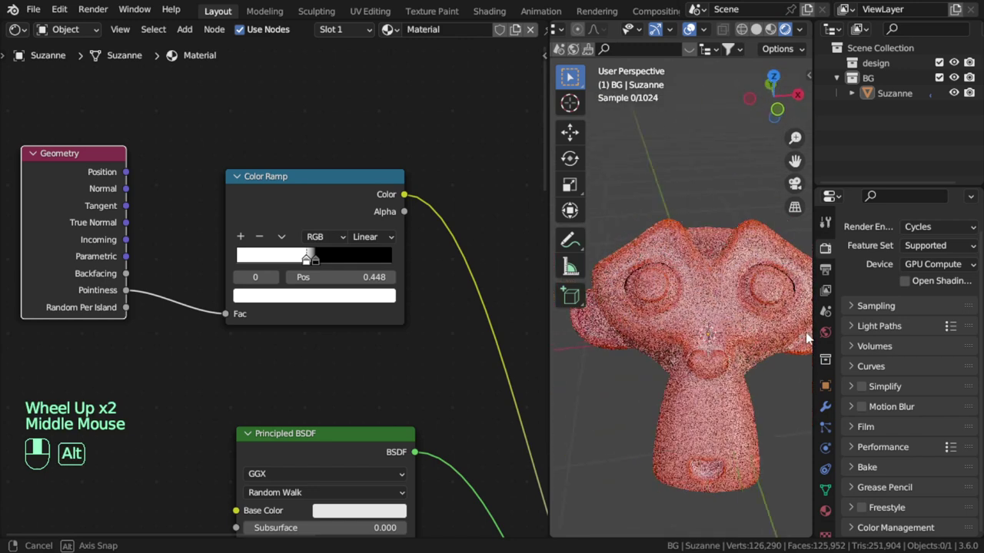